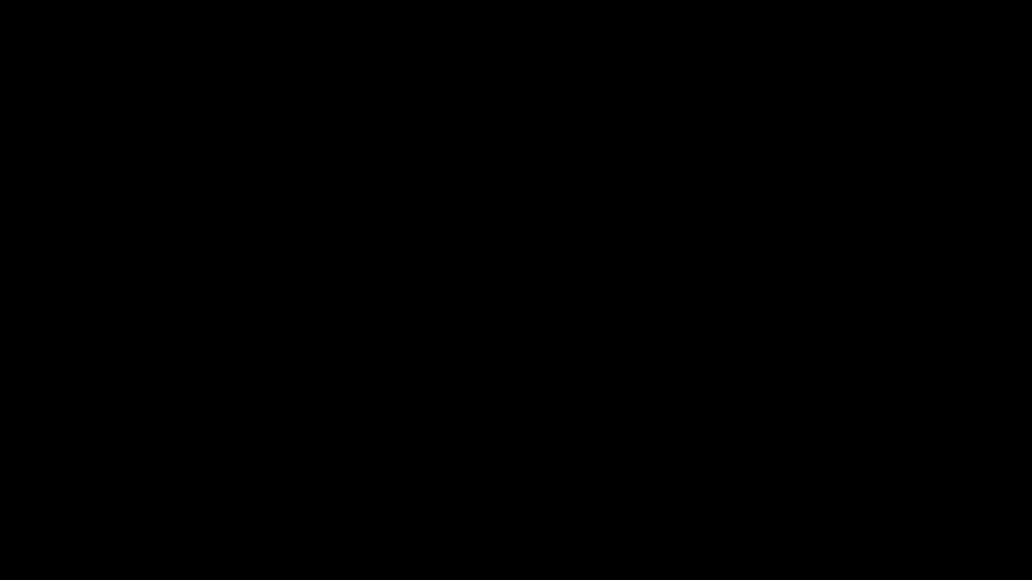
Select the Dividers.001 bar and enter Edit Mode viewing it in right orthographic
left_click(864, 265)
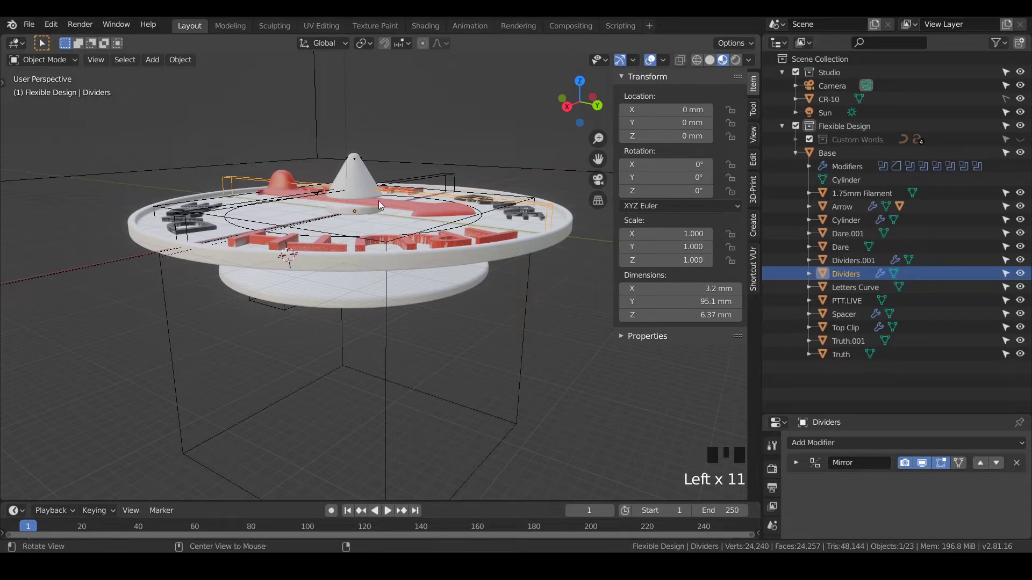
left_click_drag(372, 216, 285, 121)
left_click(284, 121)
left_click(859, 277)
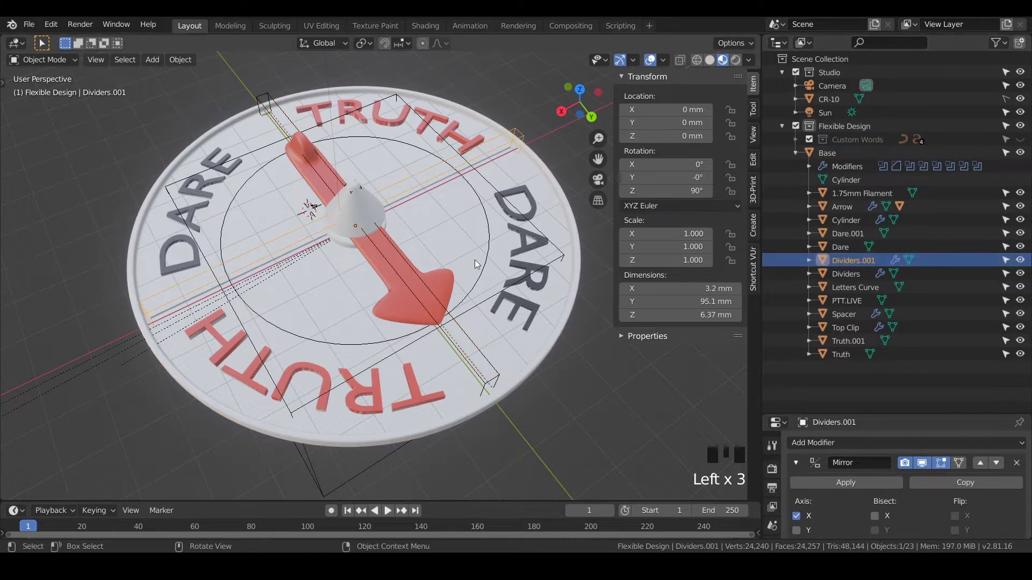
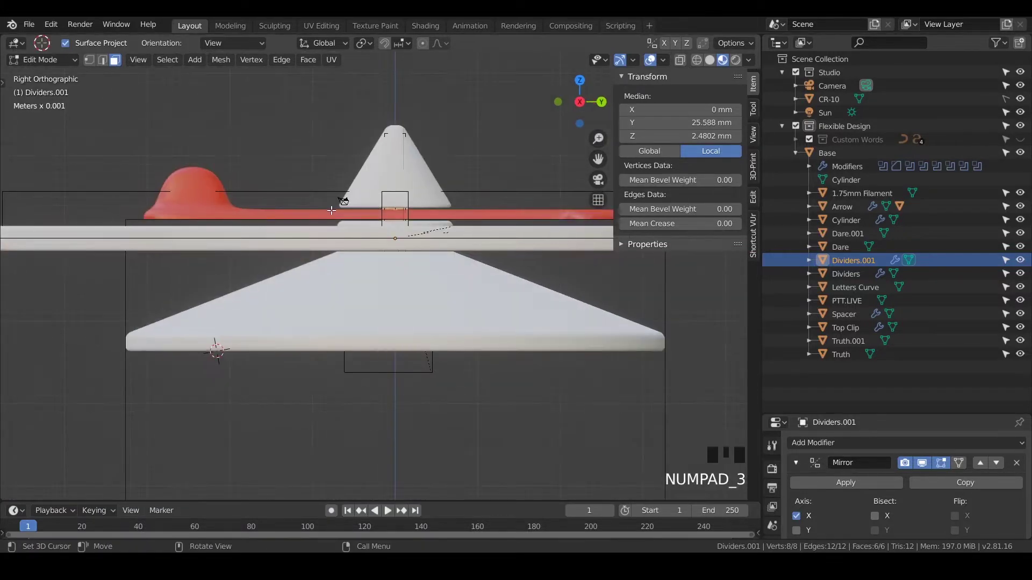
In wireframe, select all the bar's vertices and move them vertically along Z
left_click_drag(327, 220, 202, 241)
key("z")
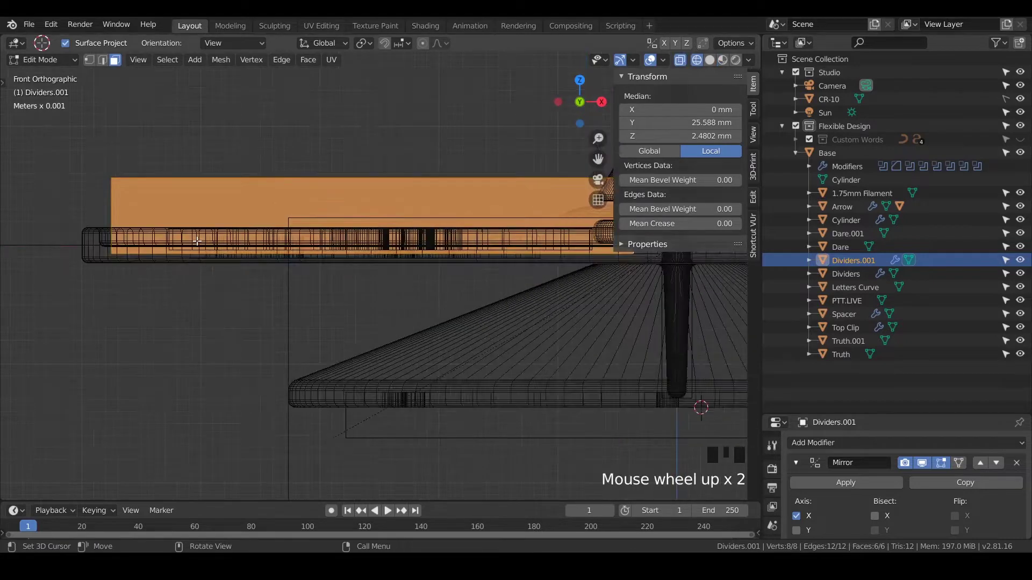
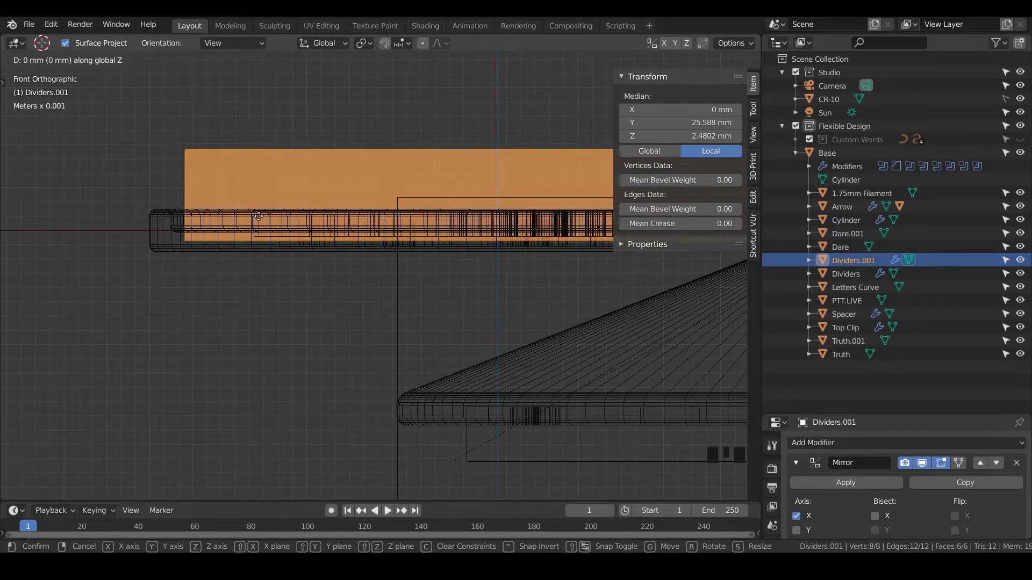
left_click_drag(288, 246, 549, 290)
scroll("down", 3)
Scale the bar along X to 92.8 mm so it fits inside the disc, then return to Object Mode
key("s")
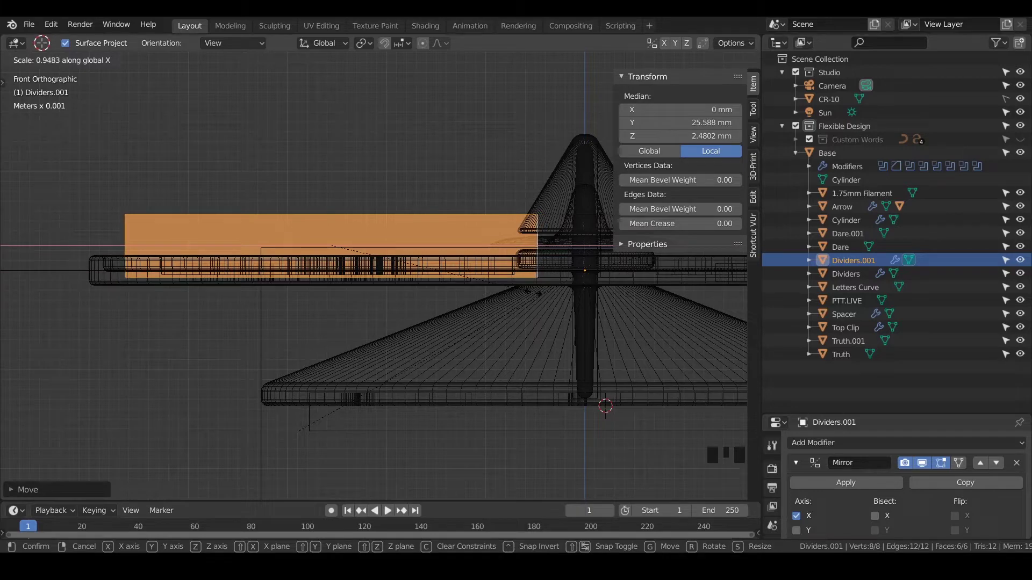
left_click_drag(501, 288, 356, 296)
key("Tab")
left_click_drag(347, 290, 442, 342)
key("z")
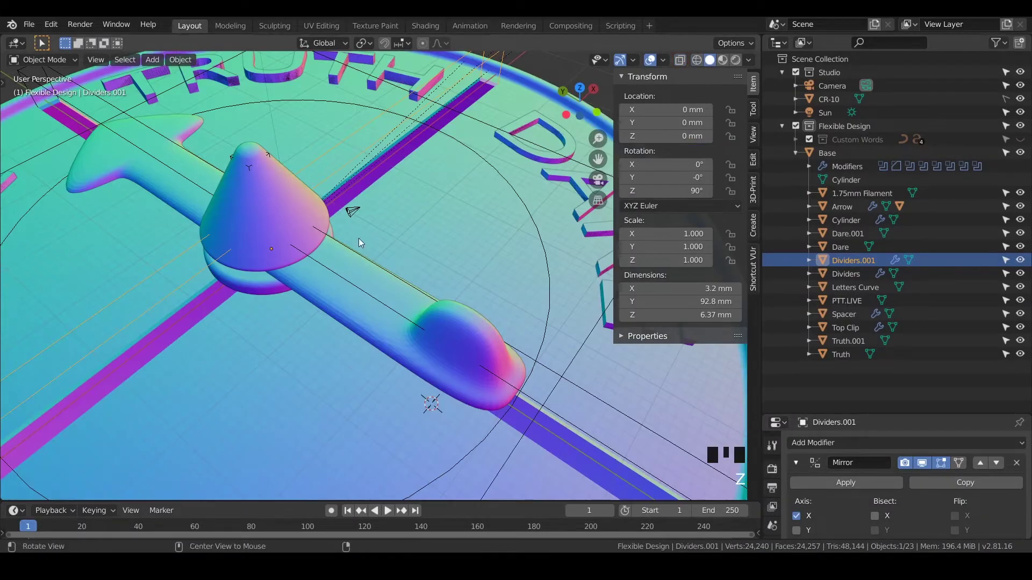
Select the Dividers bar and move its vertices up along Z, shortening it to 92.5 mm
left_click_drag(357, 239, 349, 353)
left_click(350, 353)
left_click_drag(340, 371, 331, 366)
key("Tab")
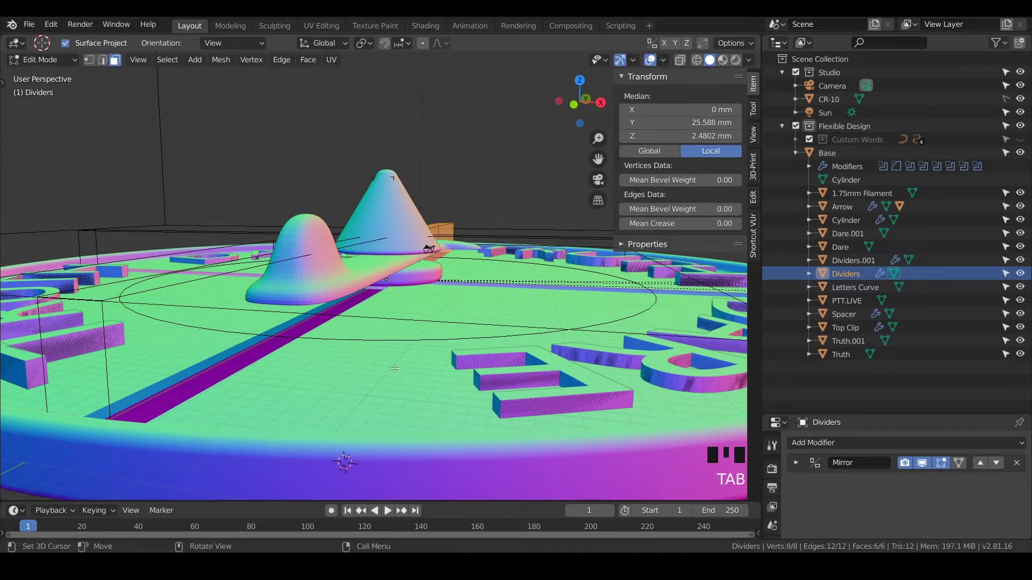
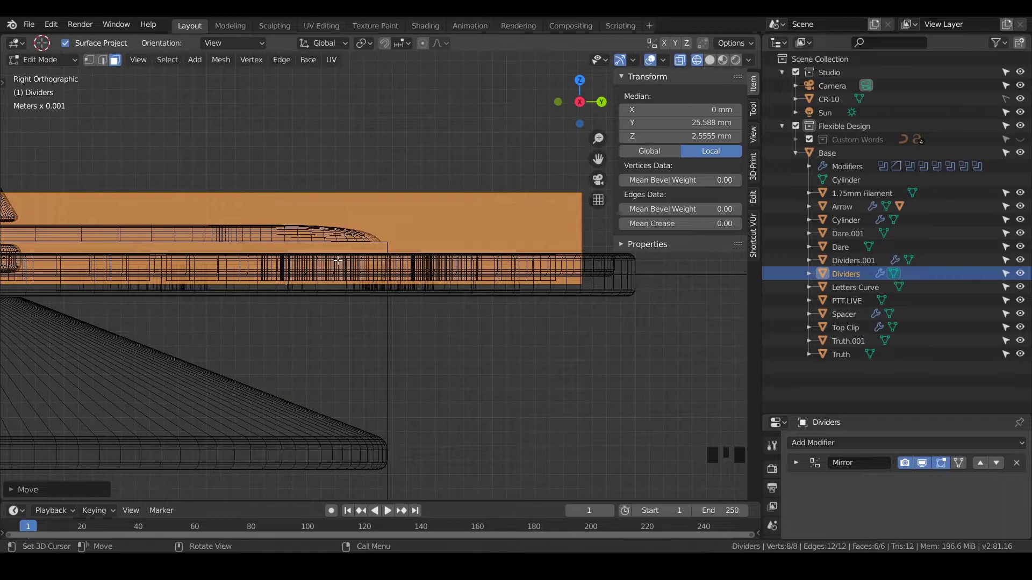
key("Tab")
Leave mesh editing, view the whole disc and select the Base disc
scroll("down", 3)
scroll("down", 3)
key("z")
middle_click(515, 307)
scroll("down", 3)
left_click_drag(400, 370, 428, 325)
left_click(429, 325)
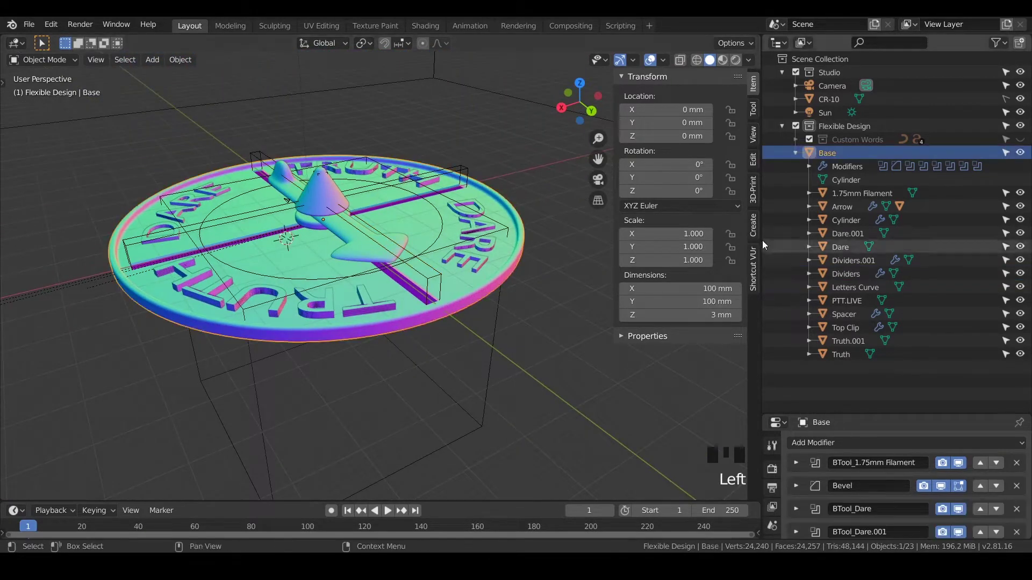
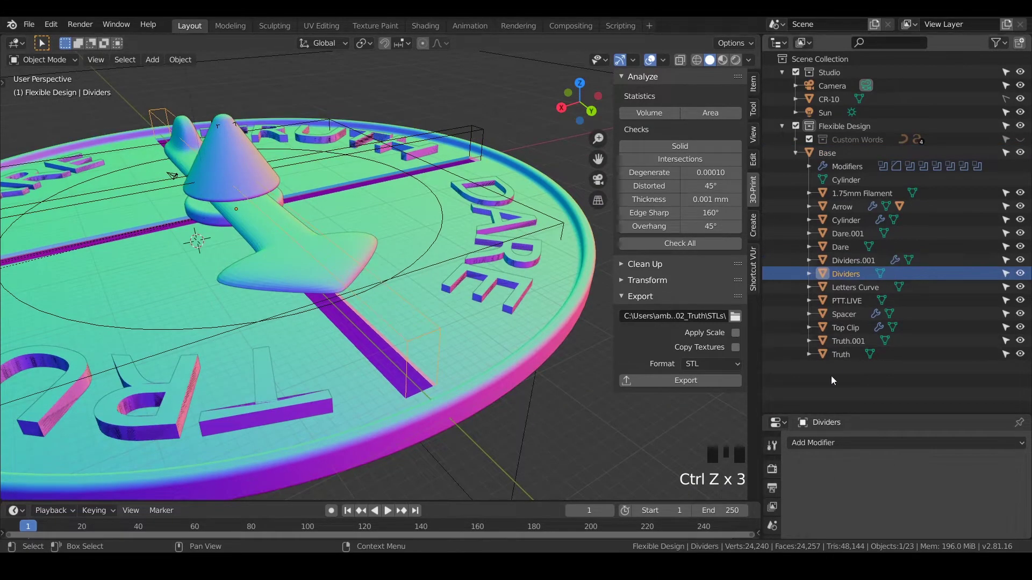
left_click_drag(507, 377, 857, 261)
left_click(857, 261)
left_click(843, 280)
key("ctrl+z")
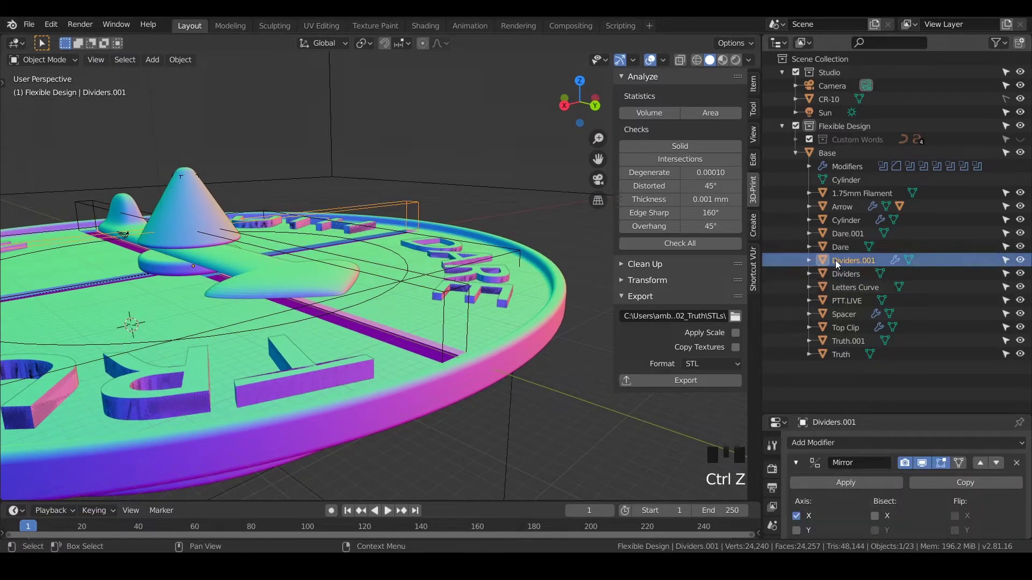
left_click(839, 251)
left_click(840, 267)
key("ctrl+z")
key("ctrl+z")
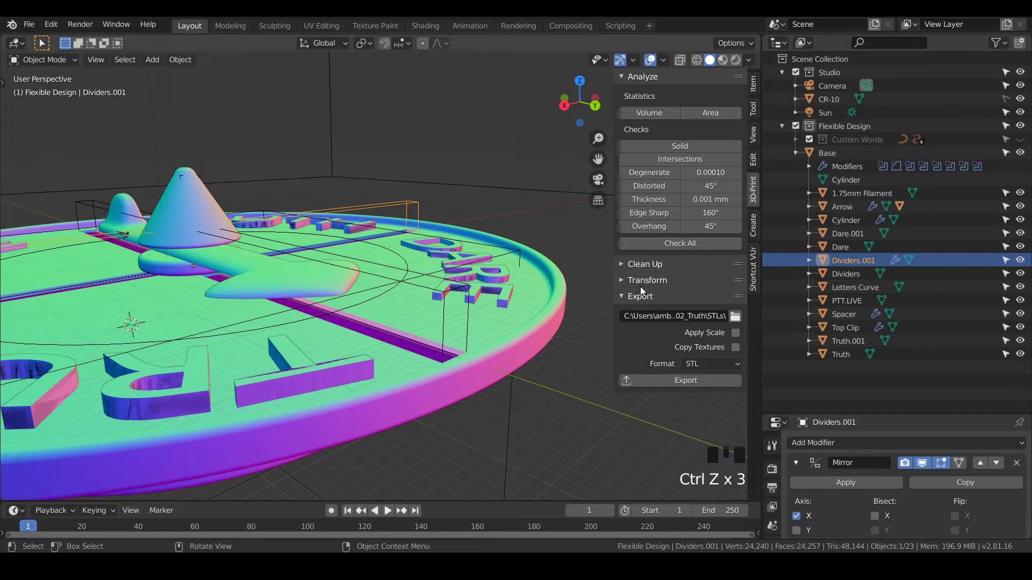
left_click_drag(522, 241, 835, 276)
left_click(835, 276)
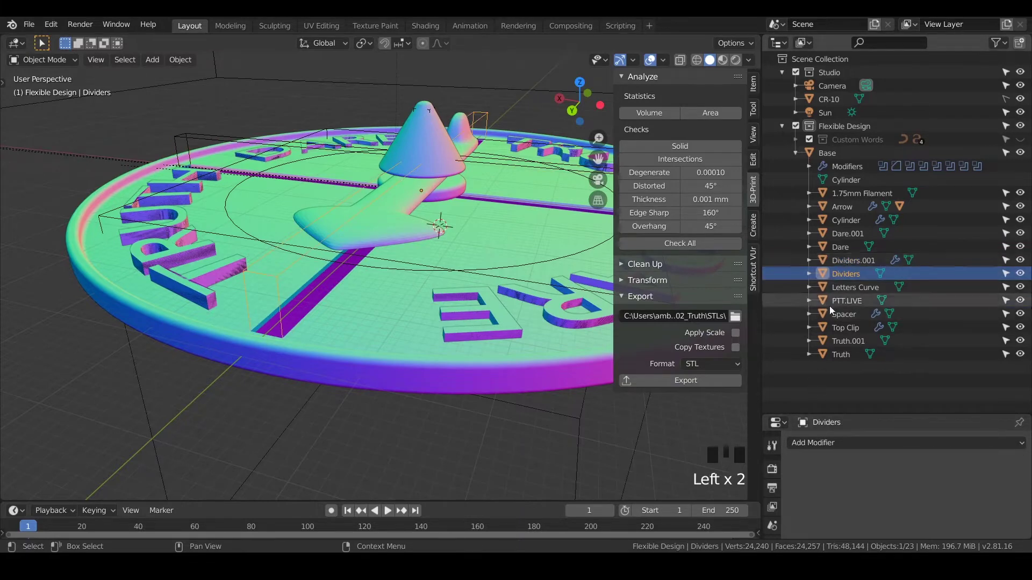
left_click_drag(558, 265, 847, 278)
Hide Dividers.001 and Dividers so only their grooves show, then undo to restore them
left_click(847, 277)
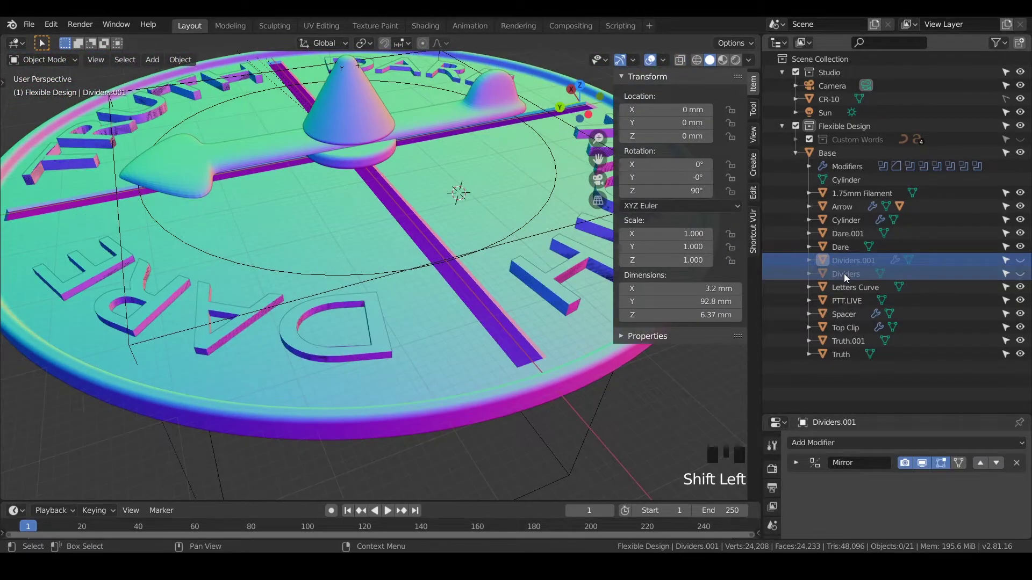
key("x")
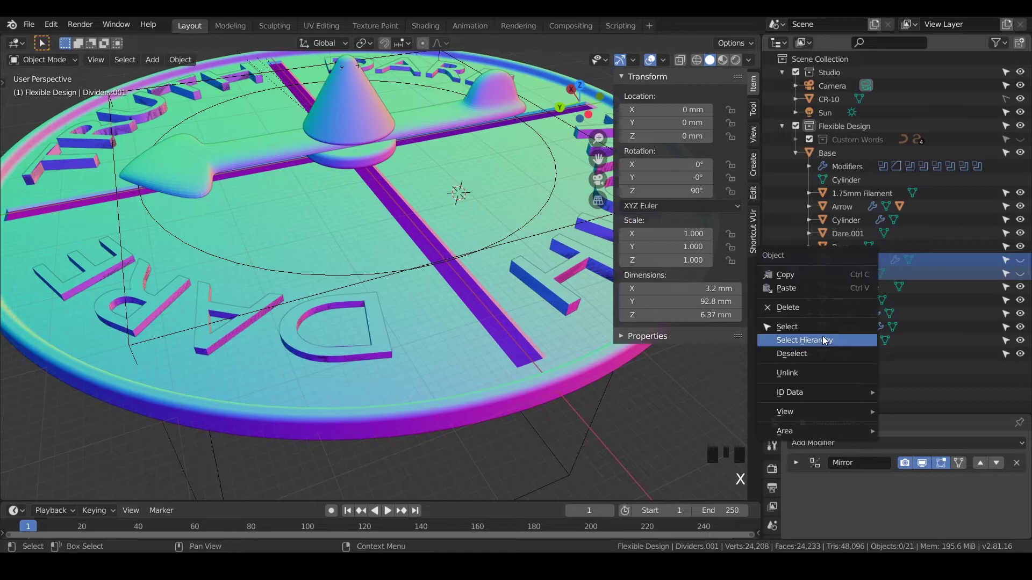
left_click_drag(821, 312, 834, 226)
key("ctrl+z")
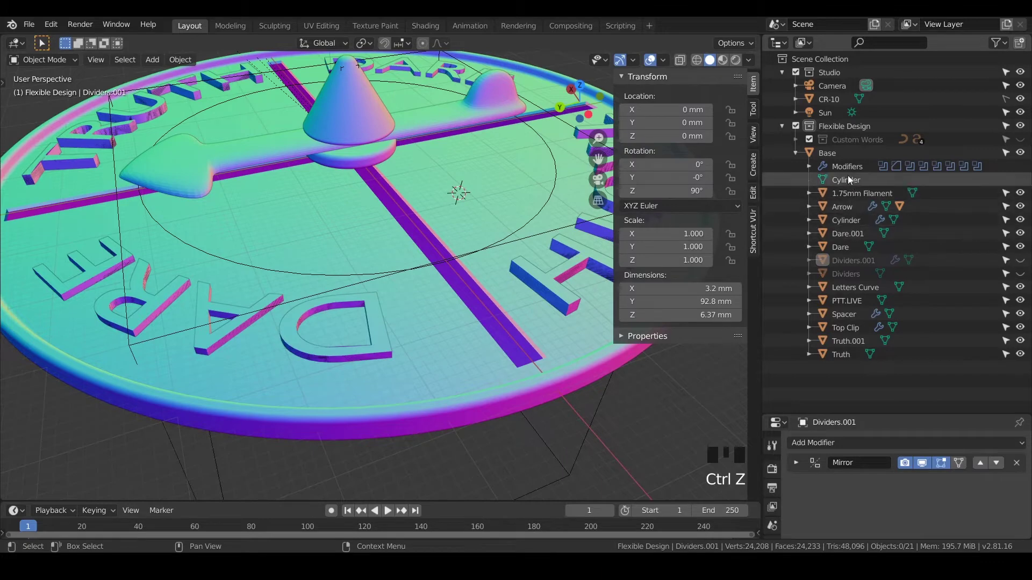
Select the Base disc and set its Boolean modifier to Difference with the Dividers
left_click(841, 160)
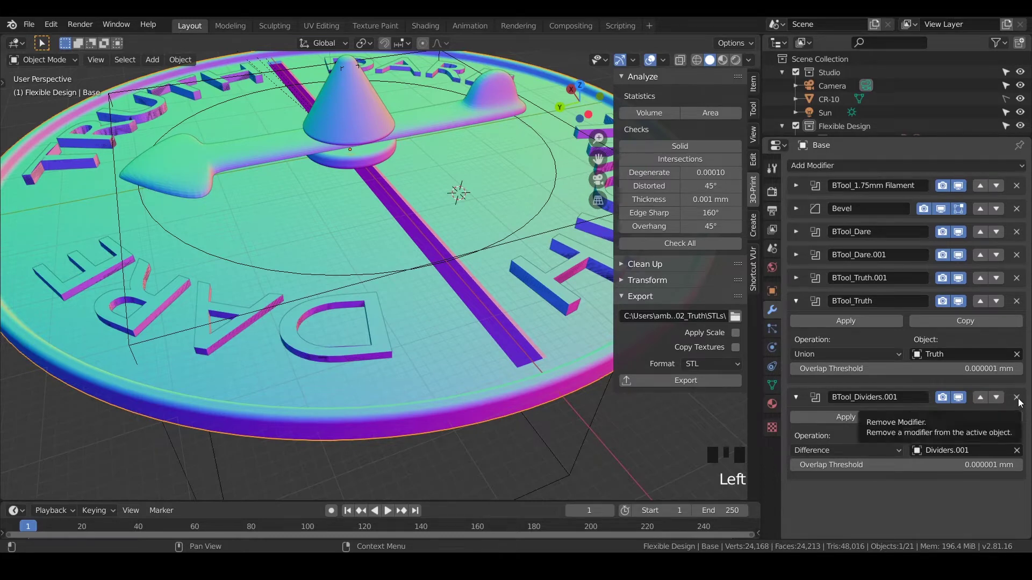
left_click_drag(1021, 402, 535, 399)
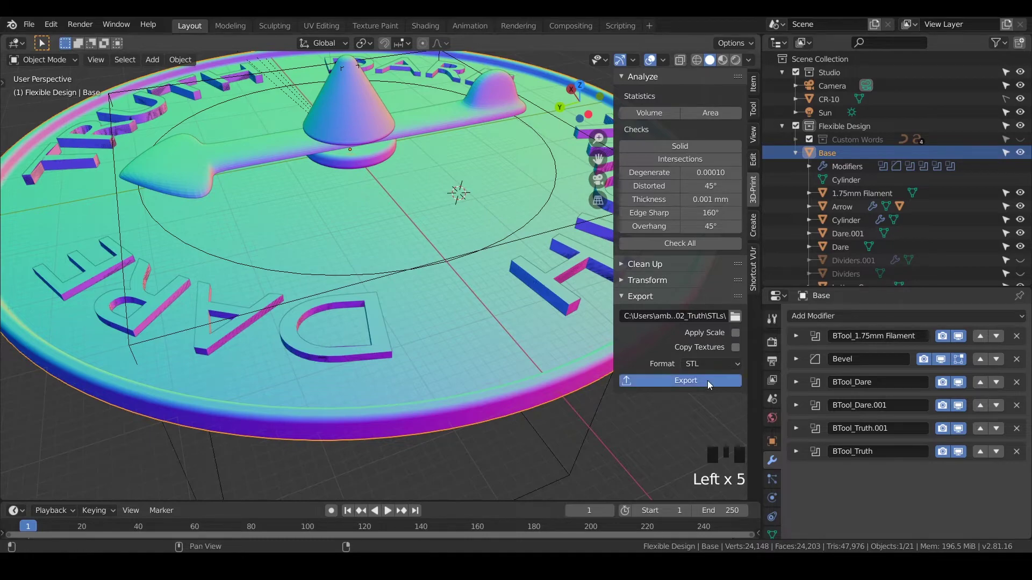
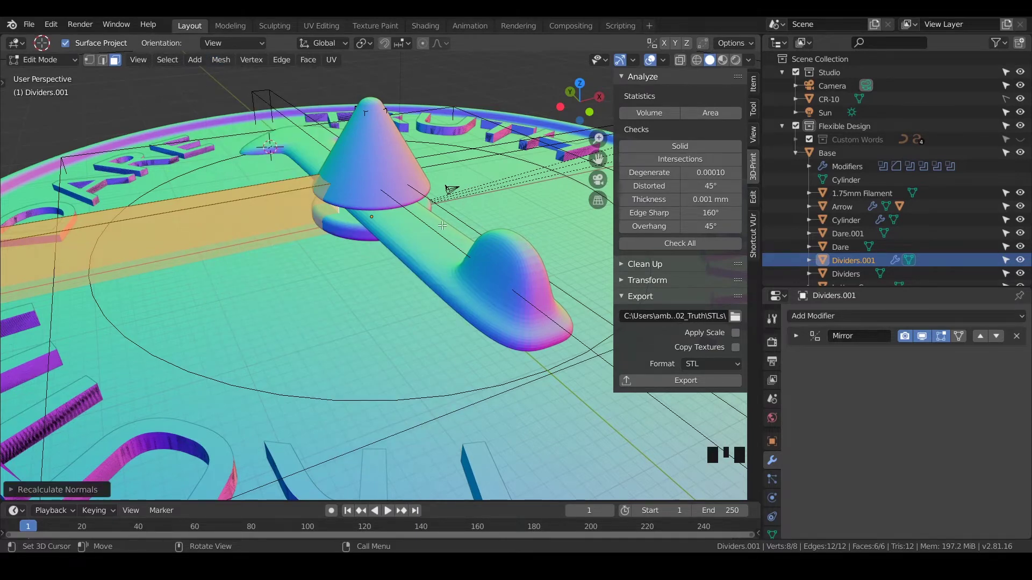
key("Tab")
middle_click(352, 233)
key("Tab")
Boolean-subtract each divider bar from the Base disc and inspect the resulting grooves
double_click(468, 308)
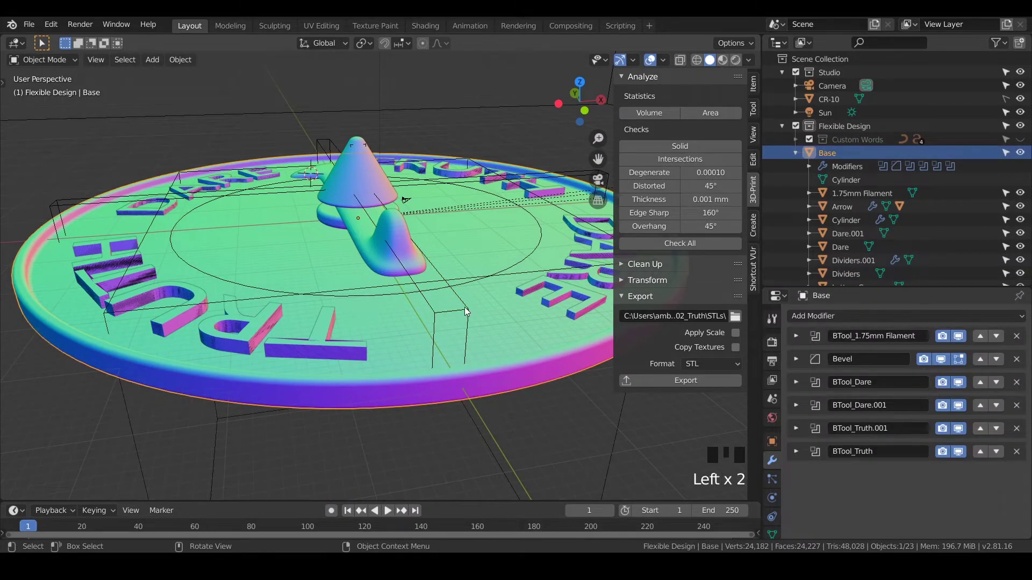
left_click(501, 332)
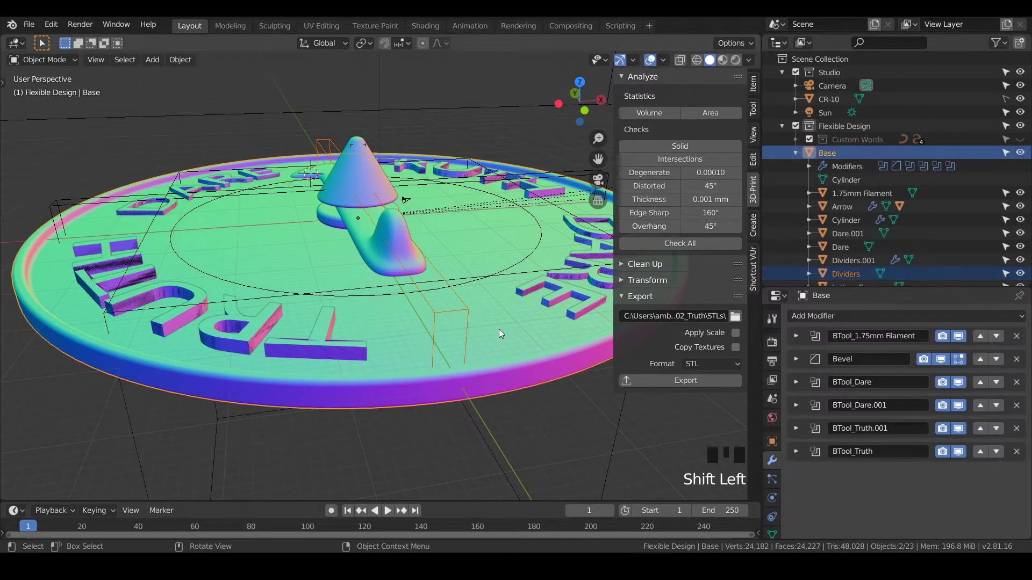
key("ctrl+KP_Subtract")
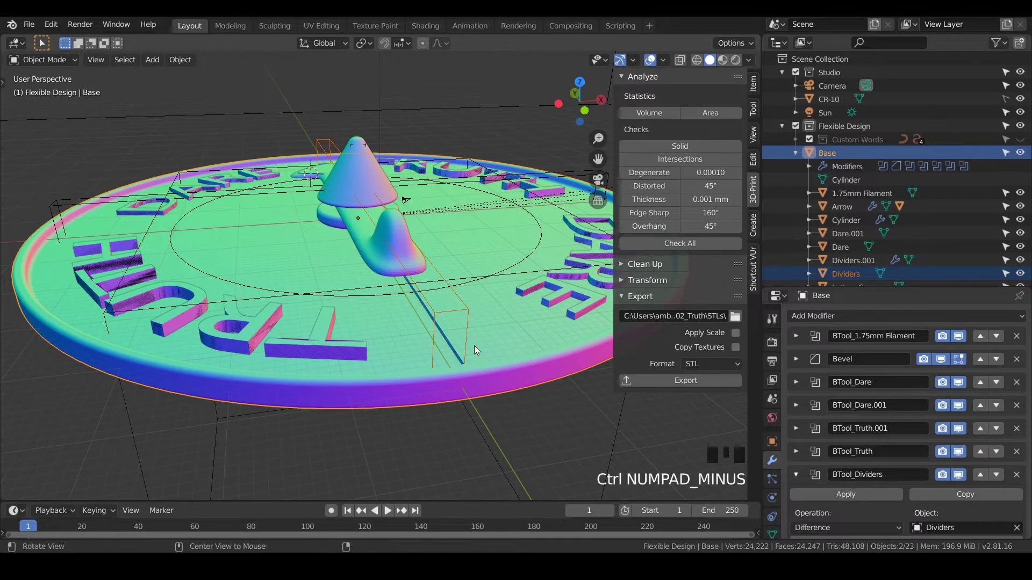
left_click(276, 197)
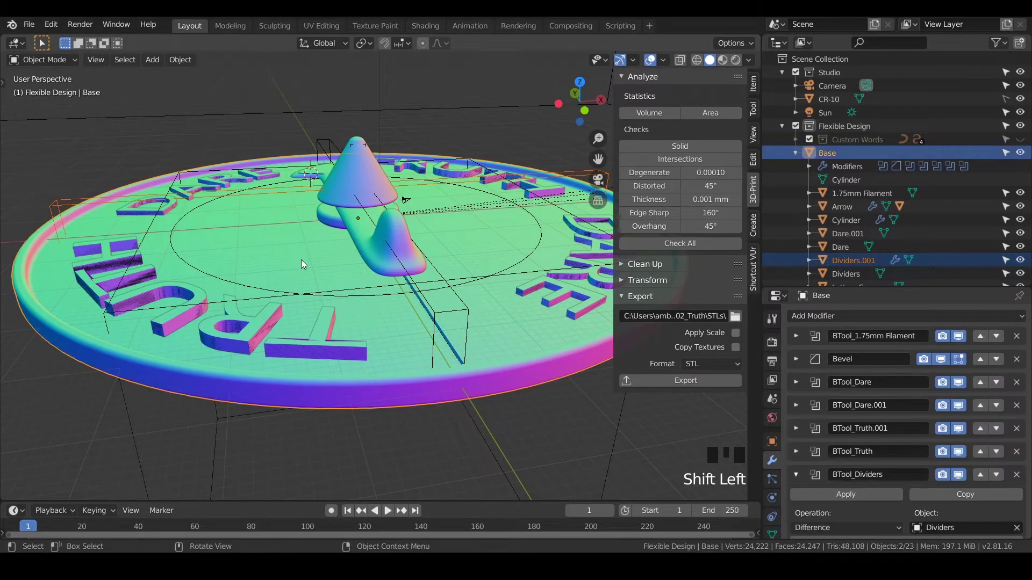
key("ctrl+KP_Subtract")
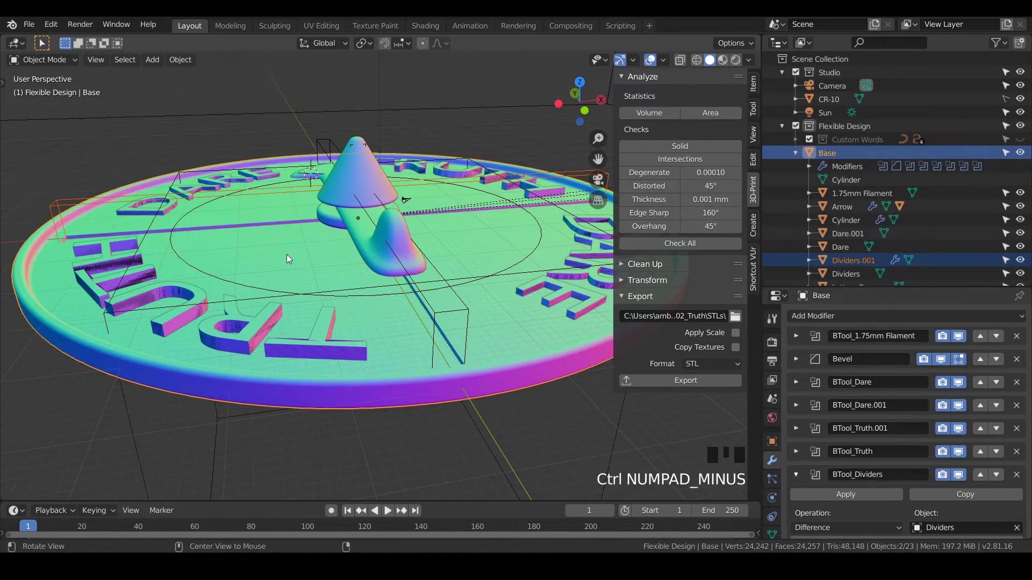
left_click_drag(295, 271, 399, 276)
scroll("up", 3)
left_click_drag(411, 283, 848, 255)
Select both divider bars together and view the disc from a low side angle
left_click(848, 254)
left_click(851, 272)
left_click(847, 264)
left_click_drag(526, 296, 447, 245)
scroll("up", 3)
middle_click(429, 247)
Lower both divider bars along Z into the disc and view it from above in Material Preview
key("g")
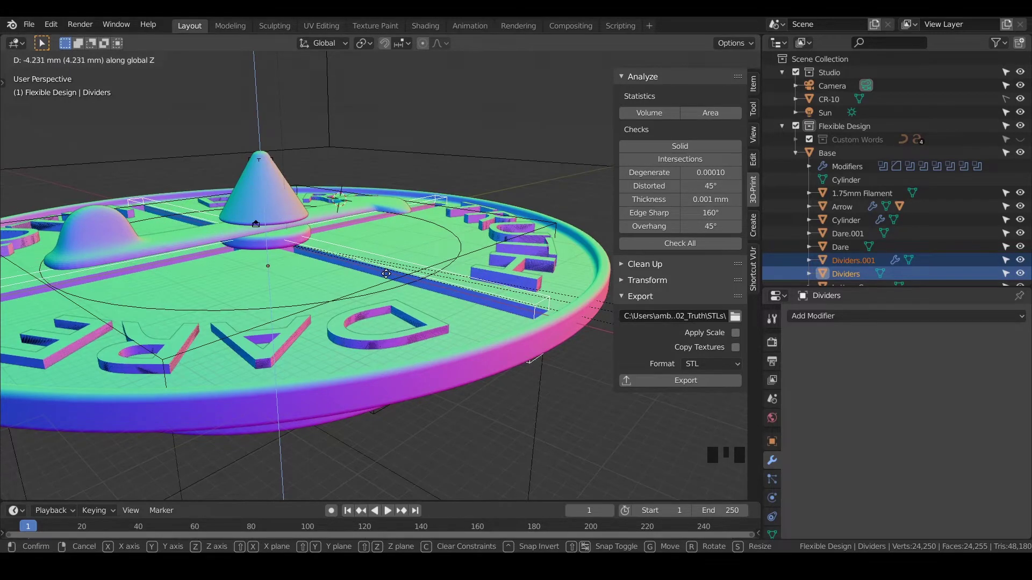
left_click_drag(389, 277, 313, 325)
scroll("down", 3)
left_click_drag(302, 340, 729, 61)
left_click(729, 61)
left_click_drag(520, 230, 404, 260)
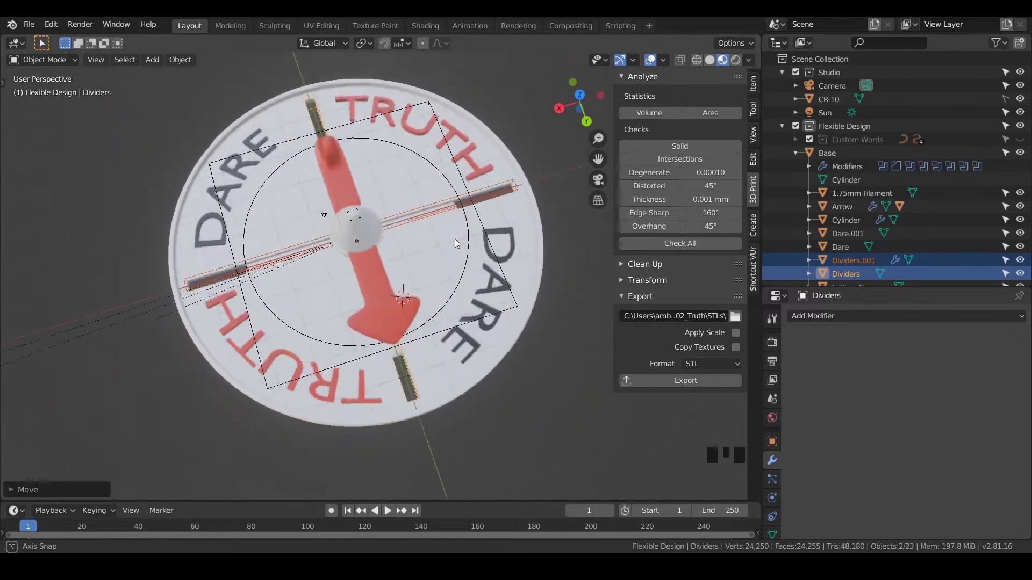
Deselect, check the grooves from above, then select and hide the Arrow pointer
left_click(589, 295)
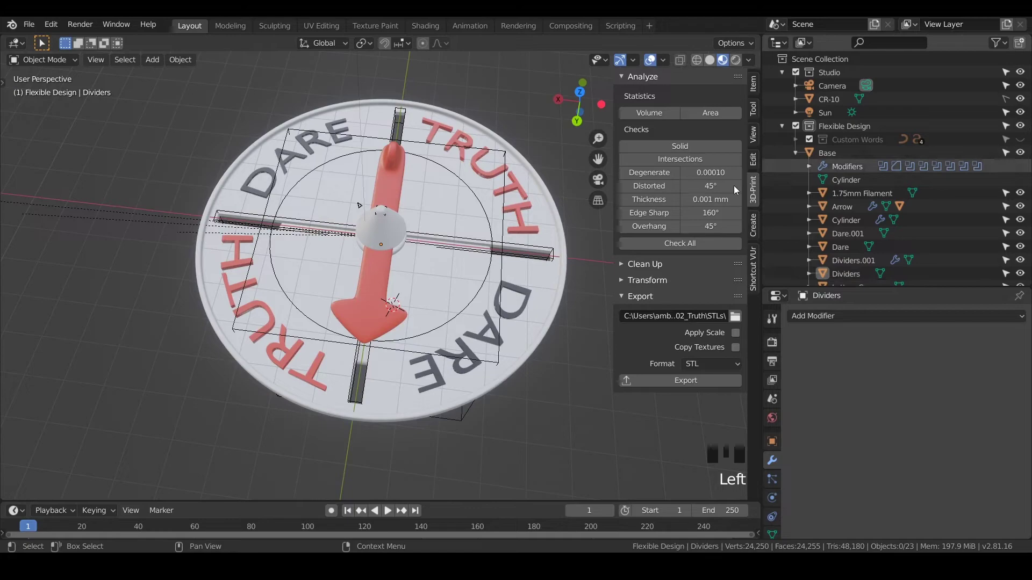
left_click_drag(467, 297, 429, 259)
scroll("up", 3)
left_click_drag(428, 261, 476, 233)
left_click(477, 233)
key("h")
Select the central spacer and show its location and dimensions
left_click(477, 235)
key("h")
left_click(484, 264)
key("h")
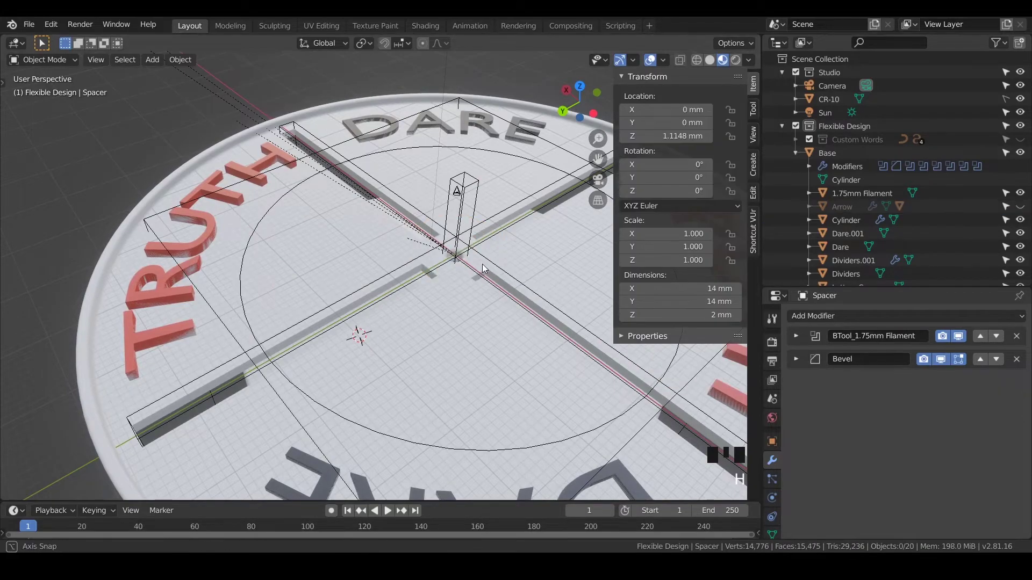
Export the Base disc as Truth_2-Base.stl into the STLs folder via the 3D-Print panel
left_click_drag(480, 272, 297, 329)
scroll("up", 3)
left_click_drag(297, 329, 281, 285)
scroll("down", 3)
left_click(471, 451)
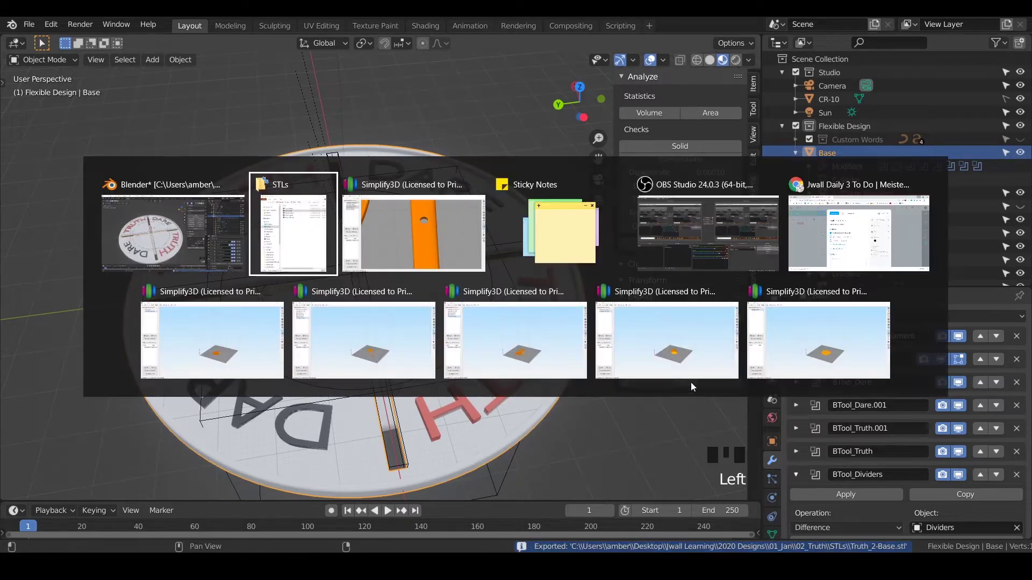
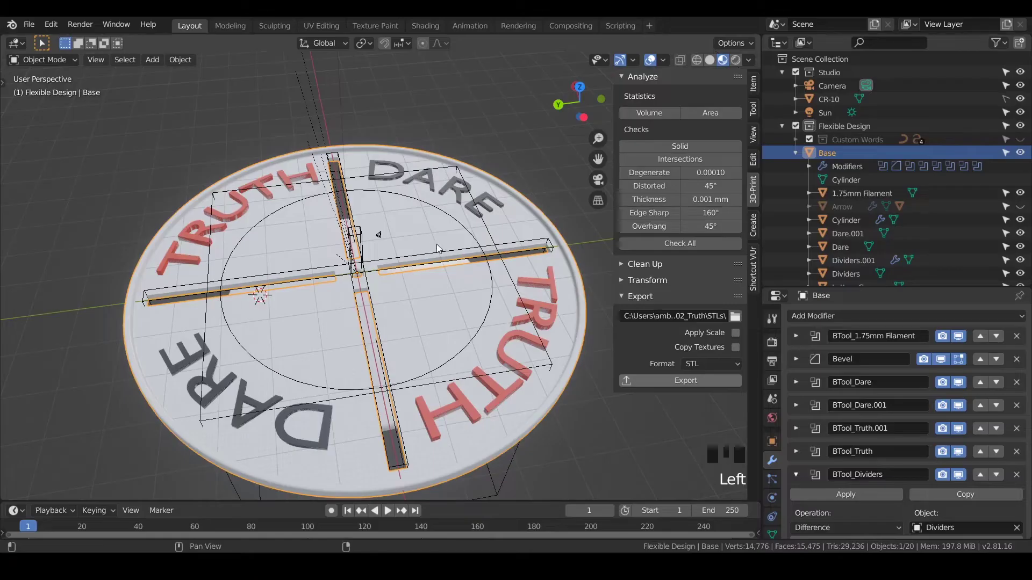
Move the object along Z, then select both Dividers and raise them about 3.6 mm
key("g")
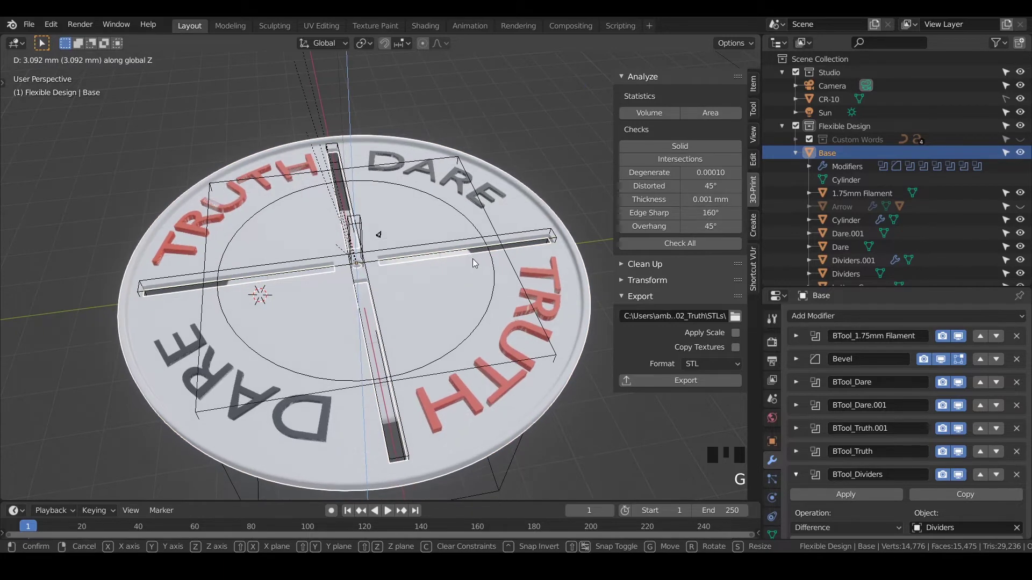
left_click(849, 265)
key("g")
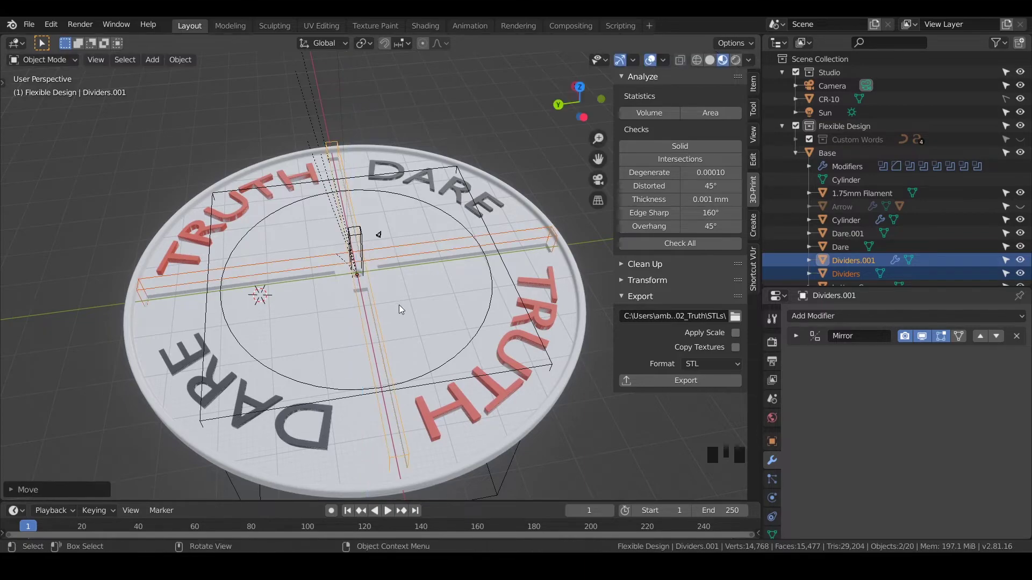
View the dividers side-on in wireframe and bring their cross-section against the disc into view
scroll("up", 3)
middle_click(389, 307)
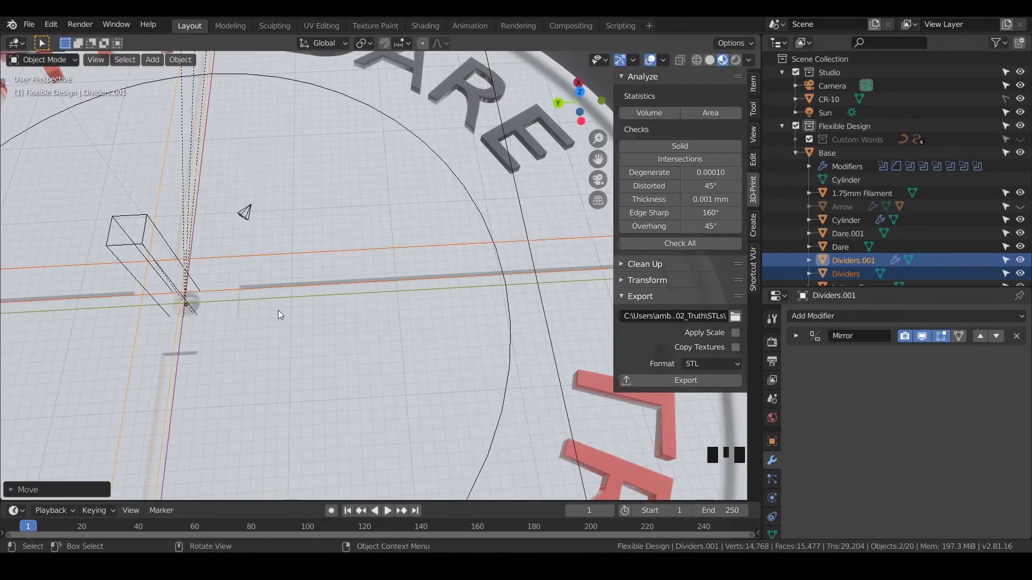
key("KP_3")
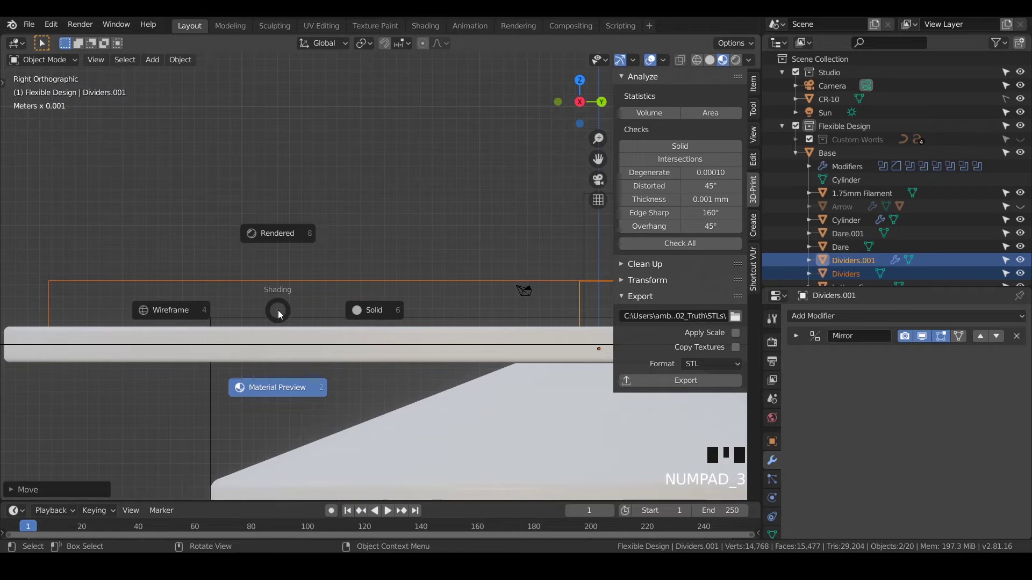
key("z")
left_click_drag(262, 325, 548, 311)
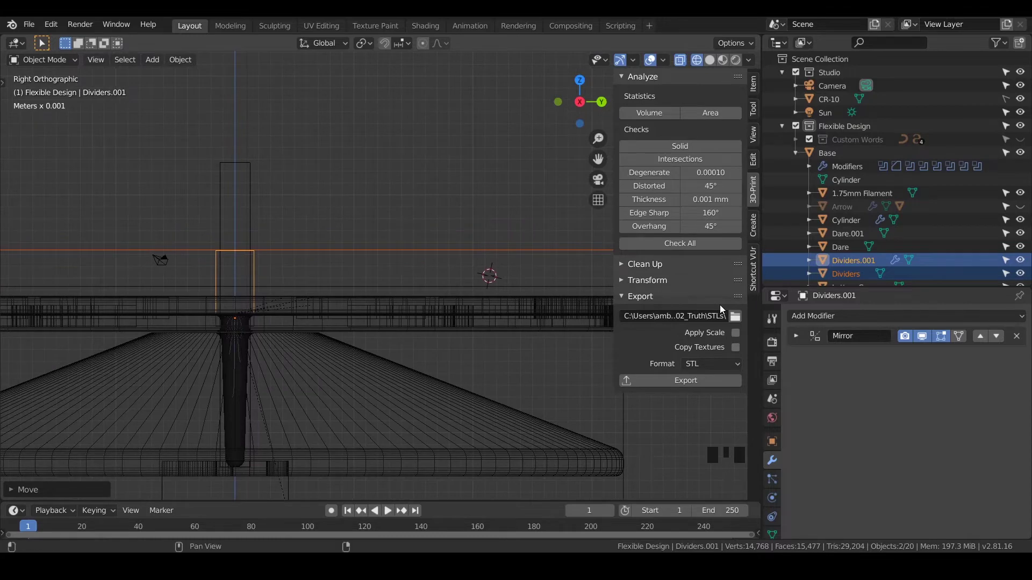
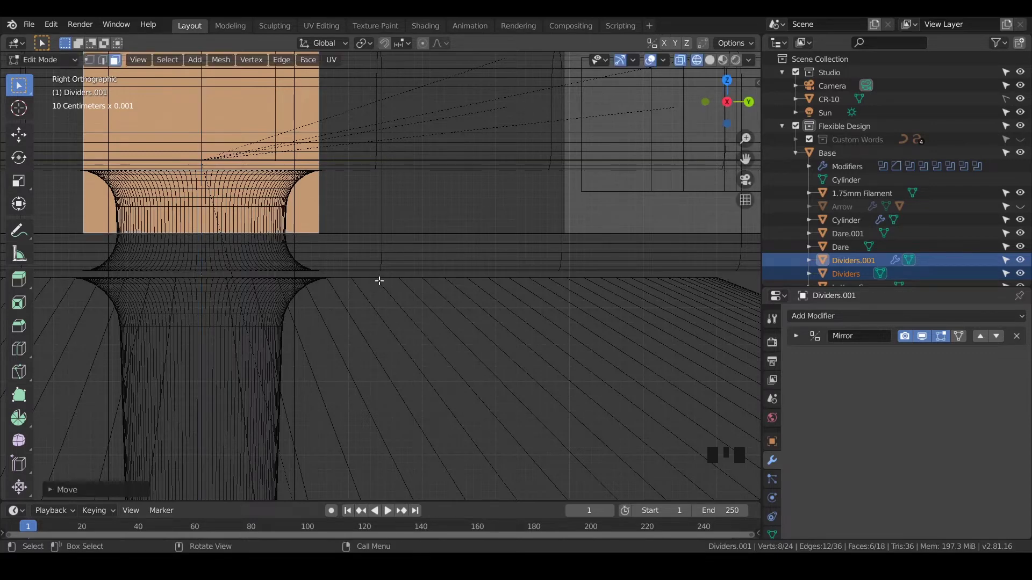
Exit Edit Mode with the divider's upper face raised about 0.08 mm
key("Tab")
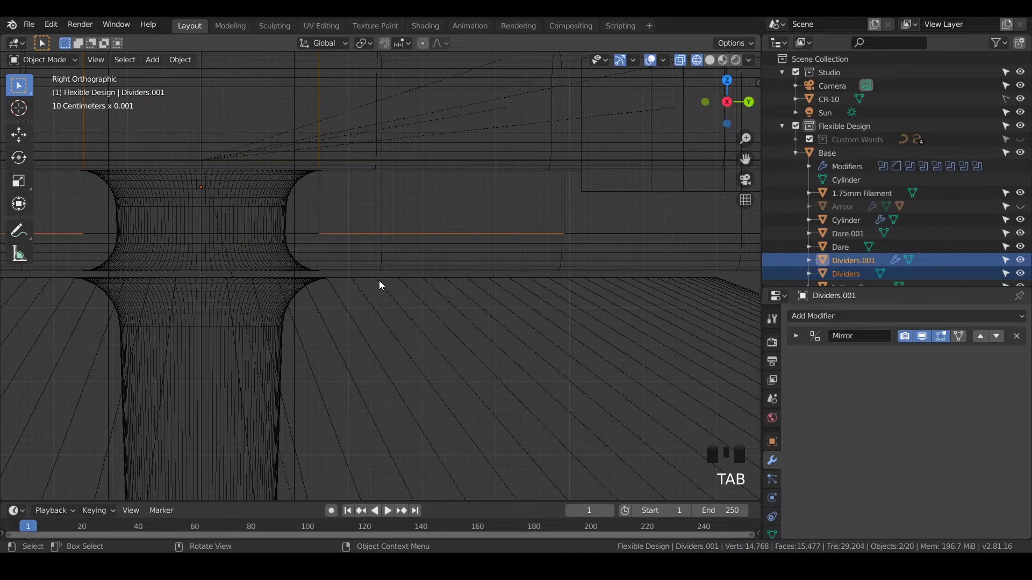
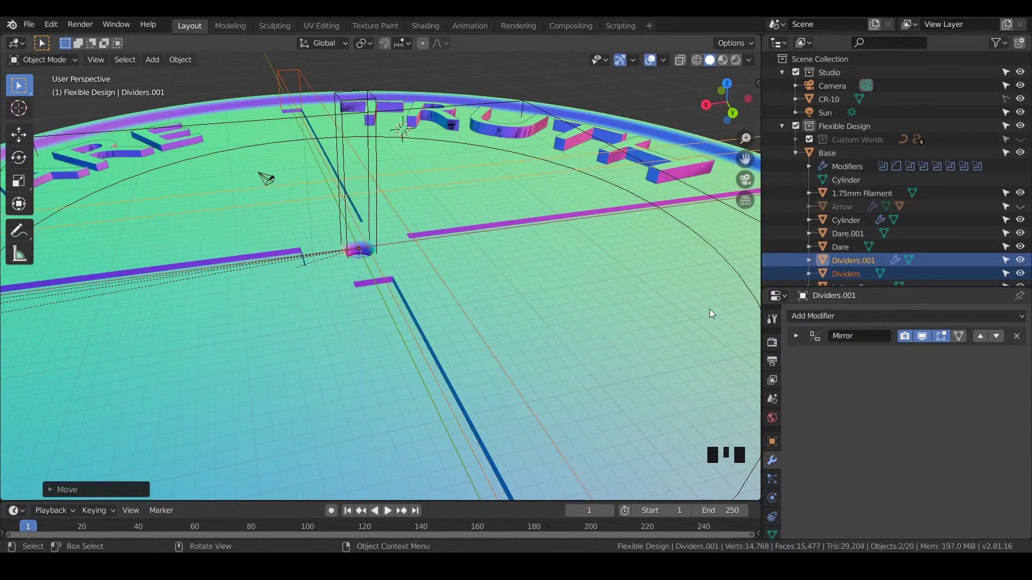
Select the Base disc to inspect its modifier stack
key("n")
left_click(203, 211)
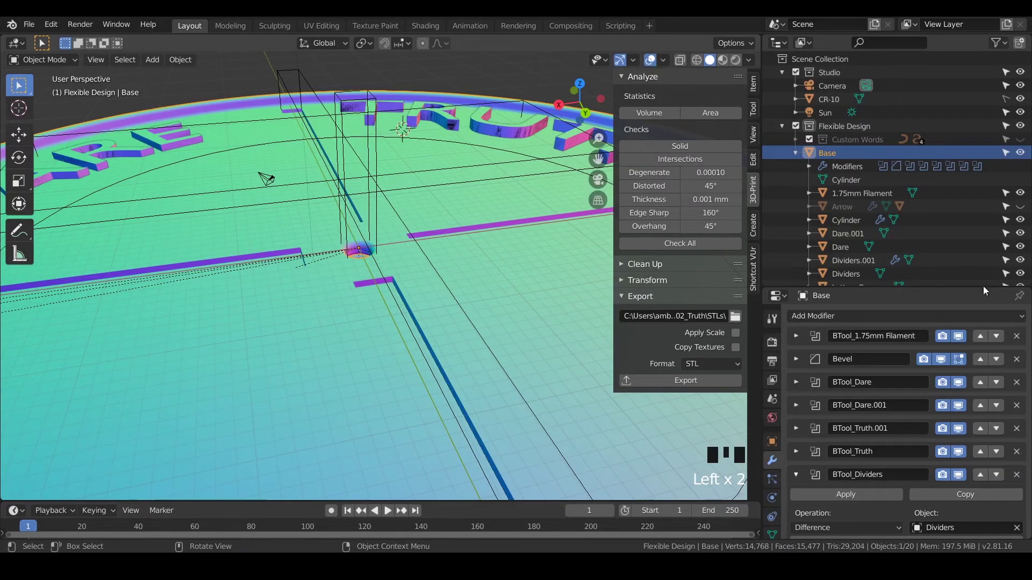
Add a Bevel modifier to Dividers.001 with width 0.428 mm and 6 segments, inspecting the rounded groove
left_click(848, 260)
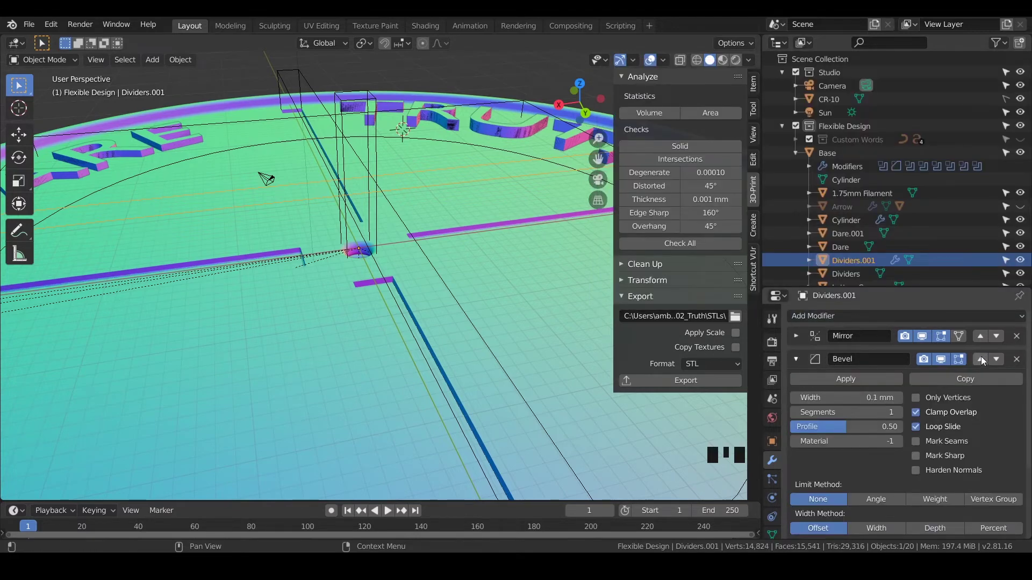
left_click_drag(983, 359, 424, 268)
middle_click(424, 268)
scroll("up", 3)
left_click_drag(282, 293, 903, 395)
left_click_drag(903, 395, 234, 216)
left_click_drag(233, 216, 292, 358)
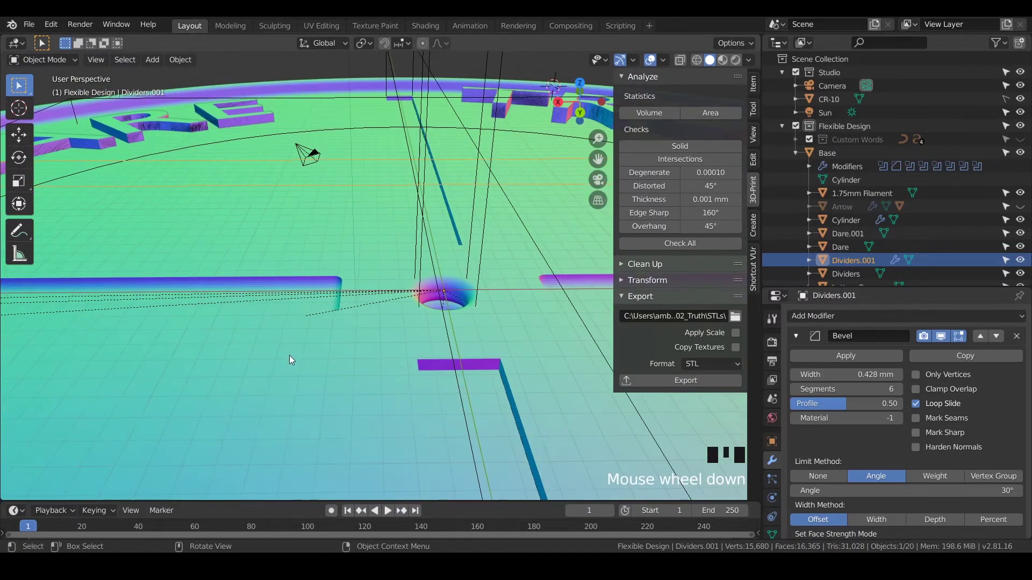